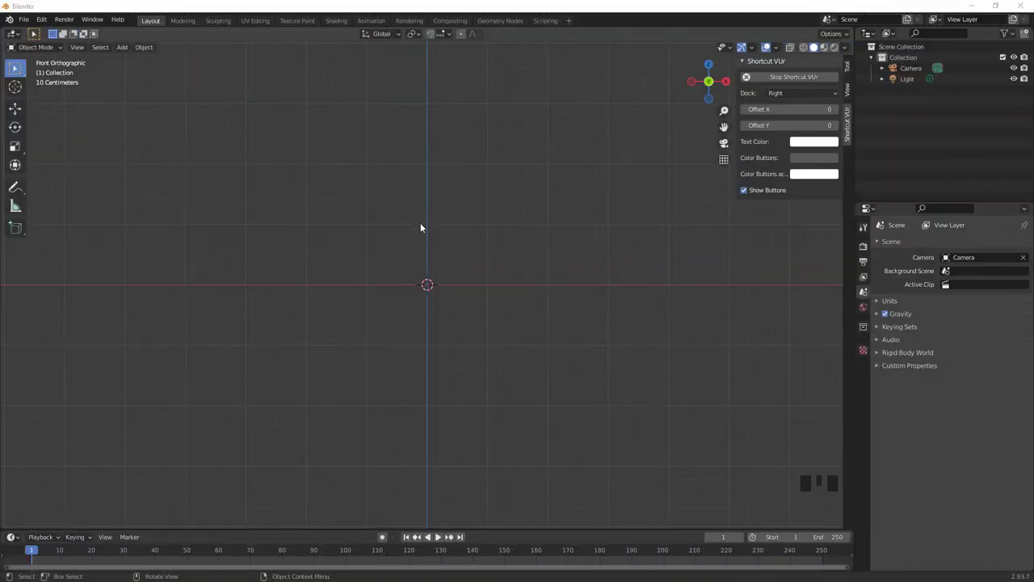
- Add a new cube to the empty scene from the Shift+A add menu
{"action": "left_click_drag", "start_coordinate": [459, 210], "coordinate": [507, 233]}
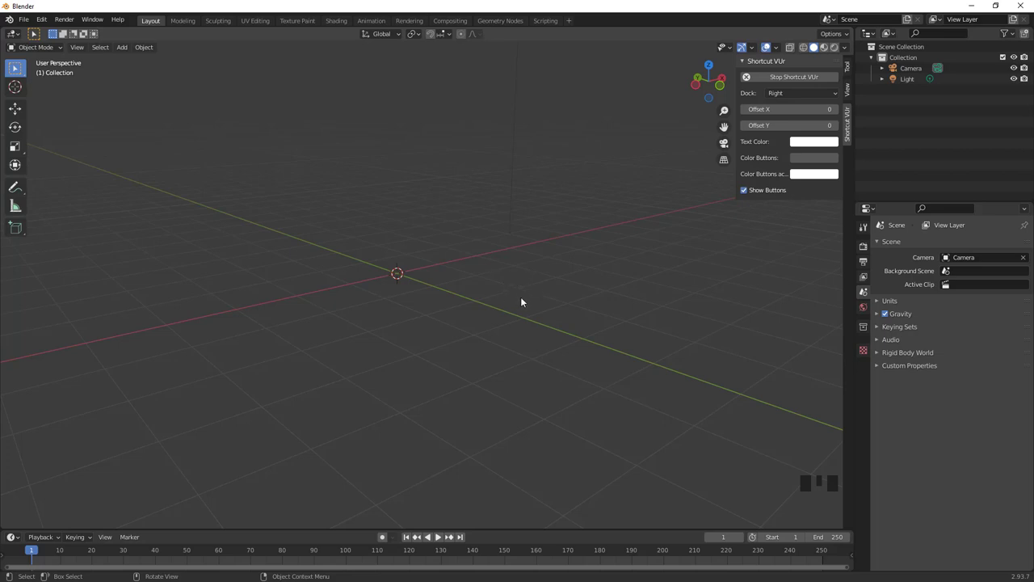
{"action": "left_click_drag", "start_coordinate": [526, 303], "coordinate": [410, 303]}
{"action": "key", "text": "shift+a"}
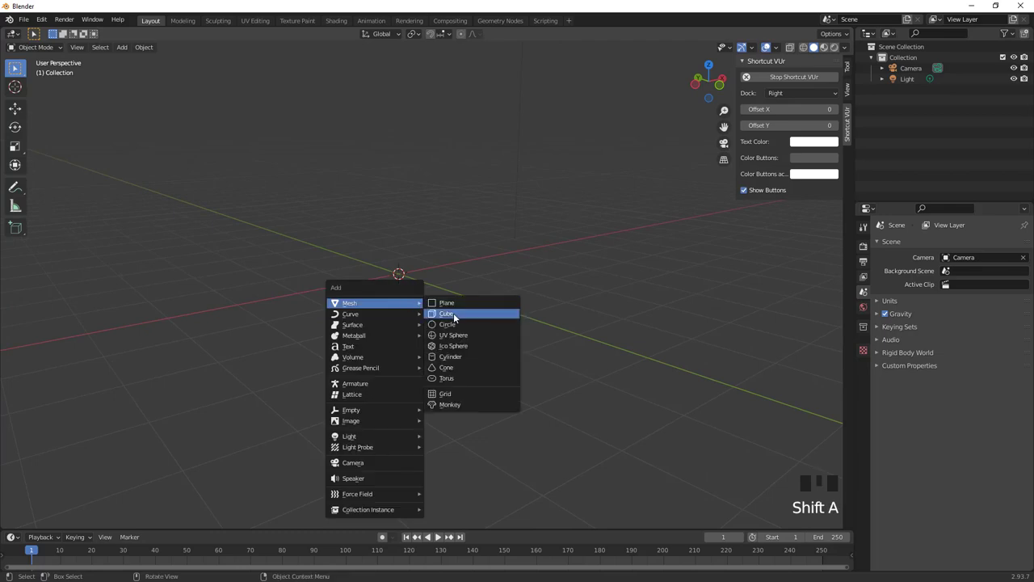
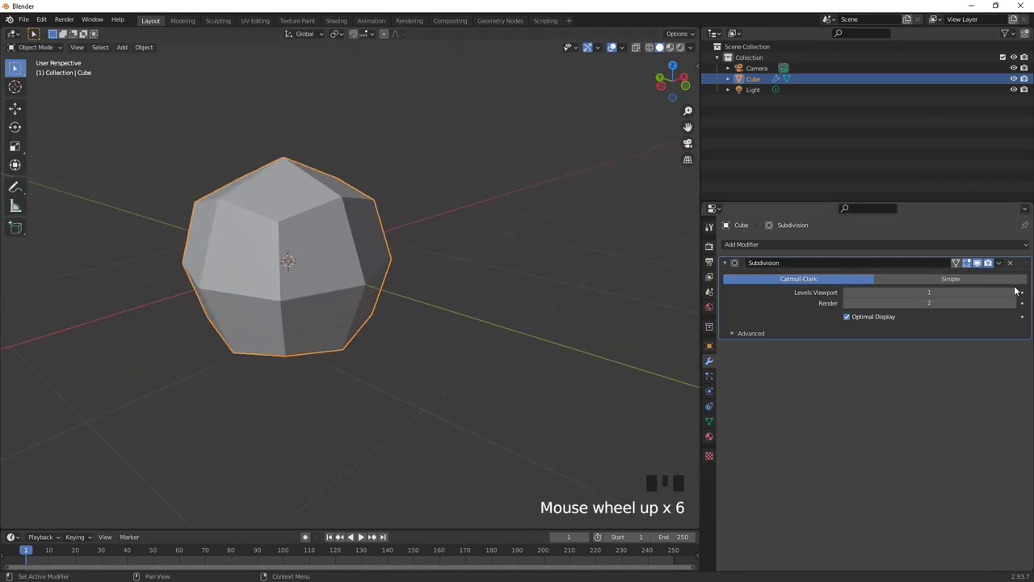
- Raise the cube's Subdivision modifier viewport level to 3, rounding it into a sphere-like shape
{"action": "left_click_drag", "start_coordinate": [1018, 289], "coordinate": [481, 295]}
{"action": "scroll", "scroll_direction": "down", "scroll_amount": 3}
{"action": "left_click_drag", "start_coordinate": [286, 291], "coordinate": [330, 279]}
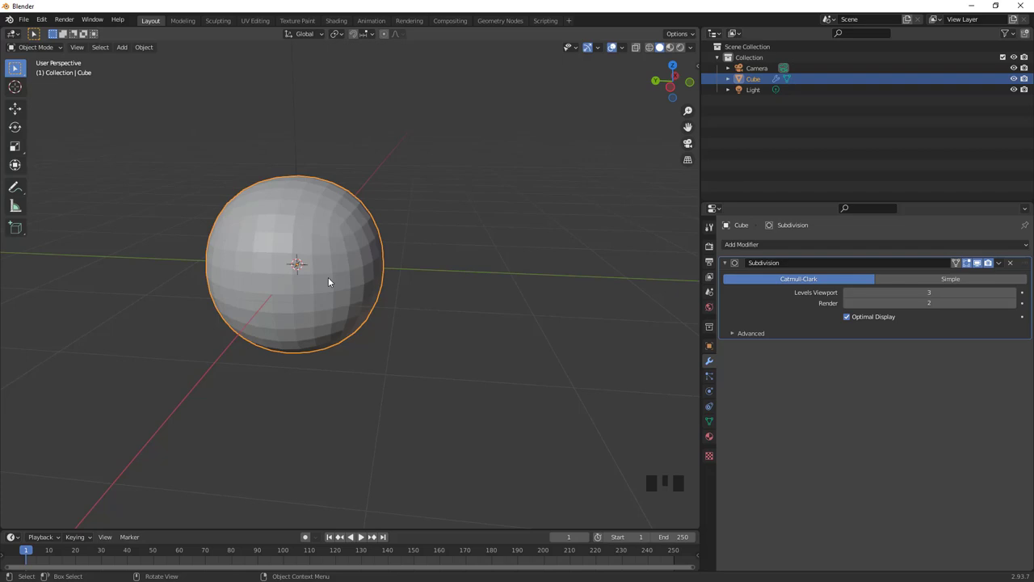
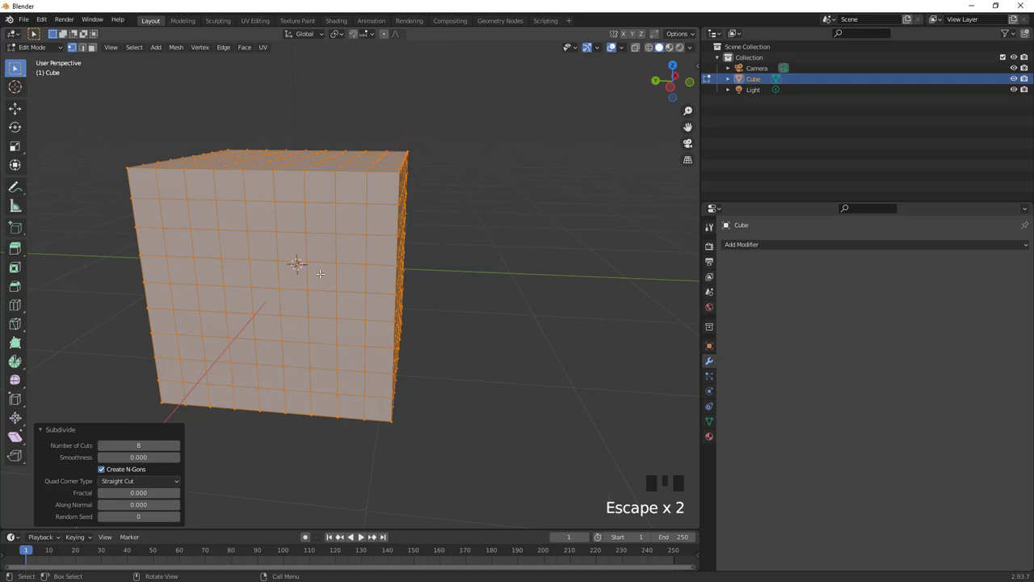
- Return to Object Mode and inspect the rounded cube from several angles
{"action": "key", "text": "Tab"}
{"action": "left_click_drag", "start_coordinate": [761, 241], "coordinate": [560, 308]}
{"action": "left_click_drag", "start_coordinate": [560, 308], "coordinate": [407, 354]}
{"action": "scroll", "scroll_direction": "up", "scroll_amount": 3}
{"action": "left_click_drag", "start_coordinate": [404, 362], "coordinate": [435, 349]}
{"action": "scroll", "scroll_direction": "down", "scroll_amount": 3}
- Select the cube and show its subdivided grid with location, rotation and scale at defaults
{"action": "left_click_drag", "start_coordinate": [437, 349], "coordinate": [423, 252]}
{"action": "left_click_drag", "start_coordinate": [422, 251], "coordinate": [440, 263]}
{"action": "left_click_drag", "start_coordinate": [440, 264], "coordinate": [714, 347]}
{"action": "left_click", "coordinate": [714, 347]}
{"action": "left_click_drag", "start_coordinate": [727, 475], "coordinate": [852, 515]}
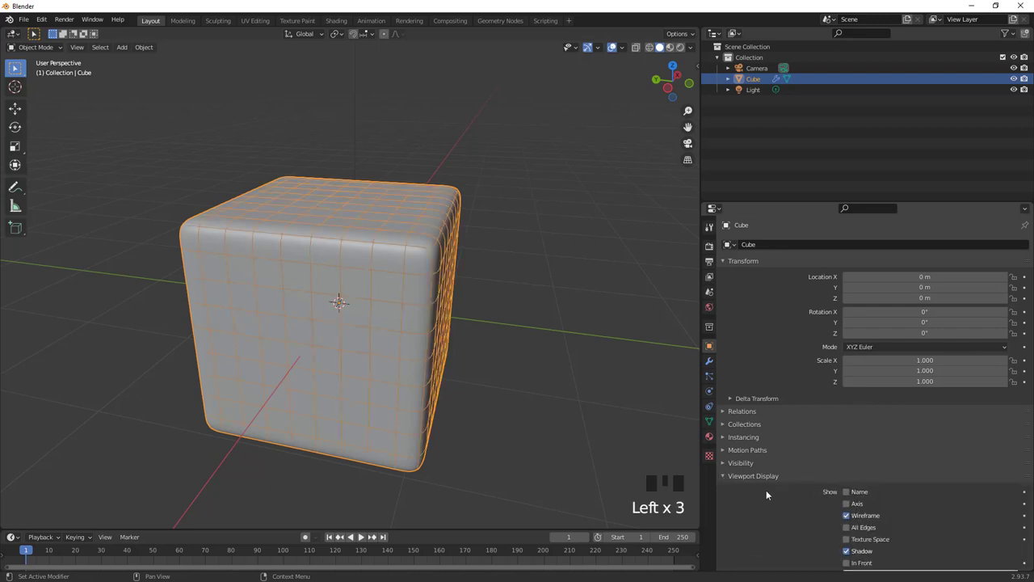
- Switch the cube's Subdivision modifier to Simple and apply it, leaving a sharp-cornered dense cube
{"action": "left_click_drag", "start_coordinate": [464, 357], "coordinate": [403, 306]}
{"action": "scroll", "scroll_direction": "up", "scroll_amount": 3}
{"action": "scroll", "scroll_direction": "down", "scroll_amount": 3}
{"action": "left_click", "coordinate": [712, 362]}
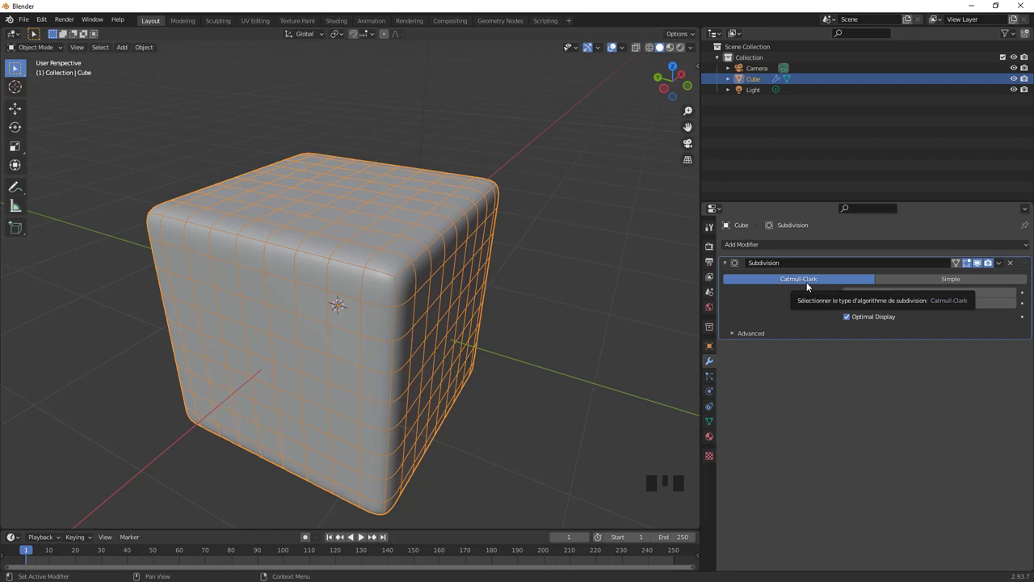
{"action": "left_click", "coordinate": [914, 279]}
- Orbit around the dense, sharp-cornered cube to inspect the result
{"action": "left_click_drag", "start_coordinate": [469, 372], "coordinate": [1004, 263]}
{"action": "left_click_drag", "start_coordinate": [1004, 264], "coordinate": [504, 306]}
{"action": "left_click_drag", "start_coordinate": [504, 306], "coordinate": [396, 282]}
{"action": "scroll", "scroll_direction": "up", "scroll_amount": 3}
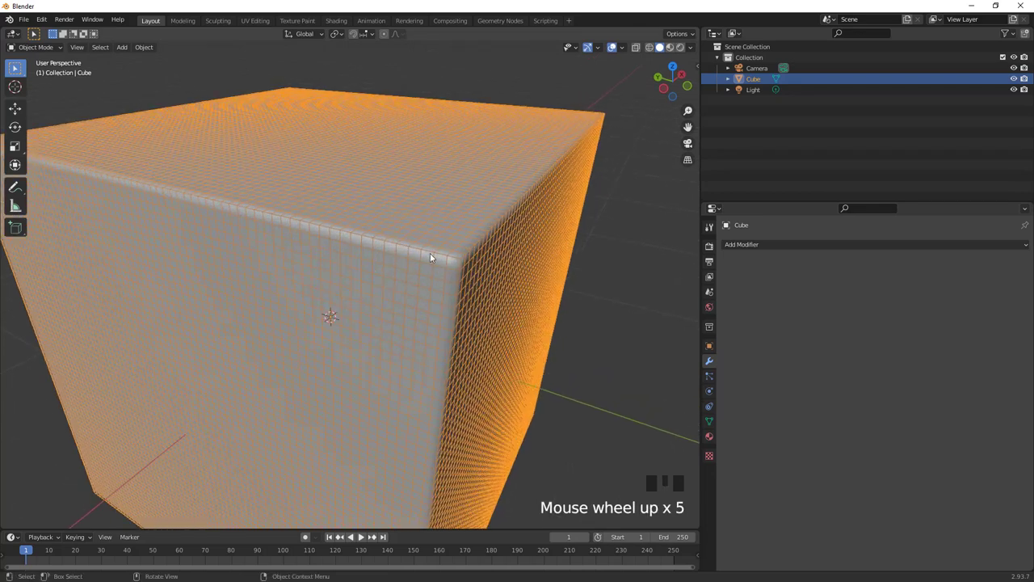
{"action": "scroll", "scroll_direction": "down", "scroll_amount": 3}
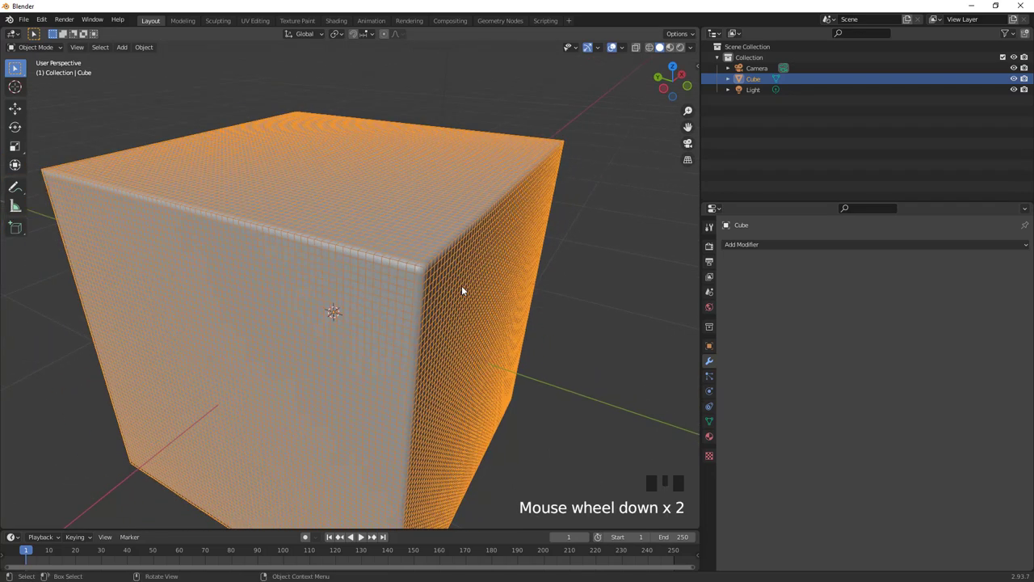
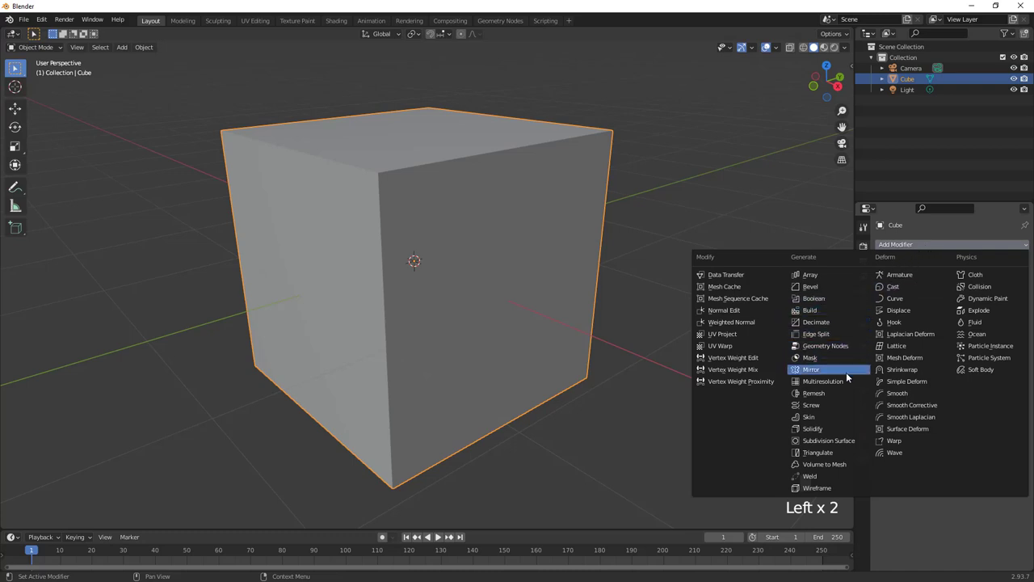
{"action": "left_click", "coordinate": [841, 380]}
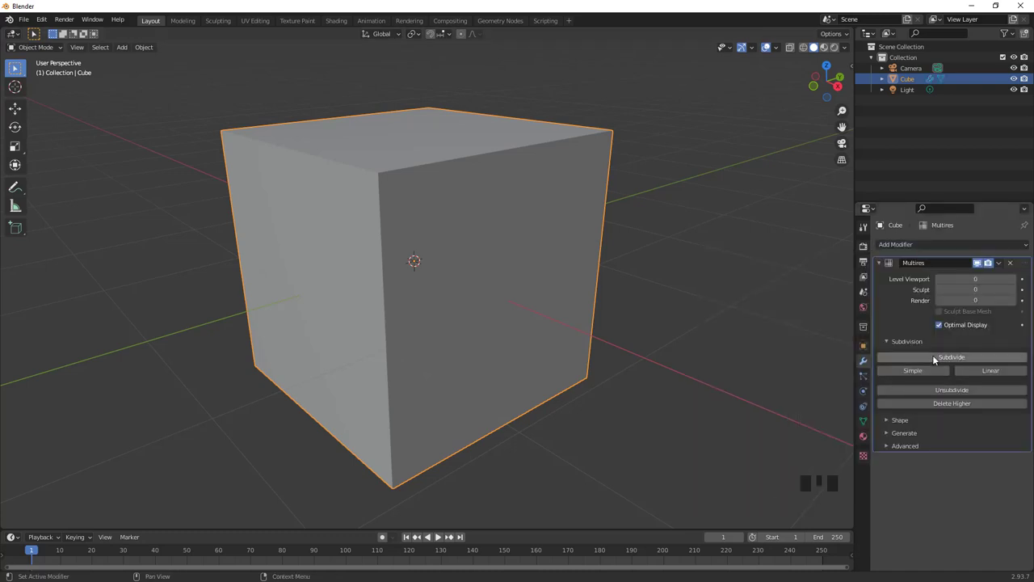
{"action": "left_click_drag", "start_coordinate": [968, 357], "coordinate": [421, 237]}
{"action": "key", "text": "Tab"}
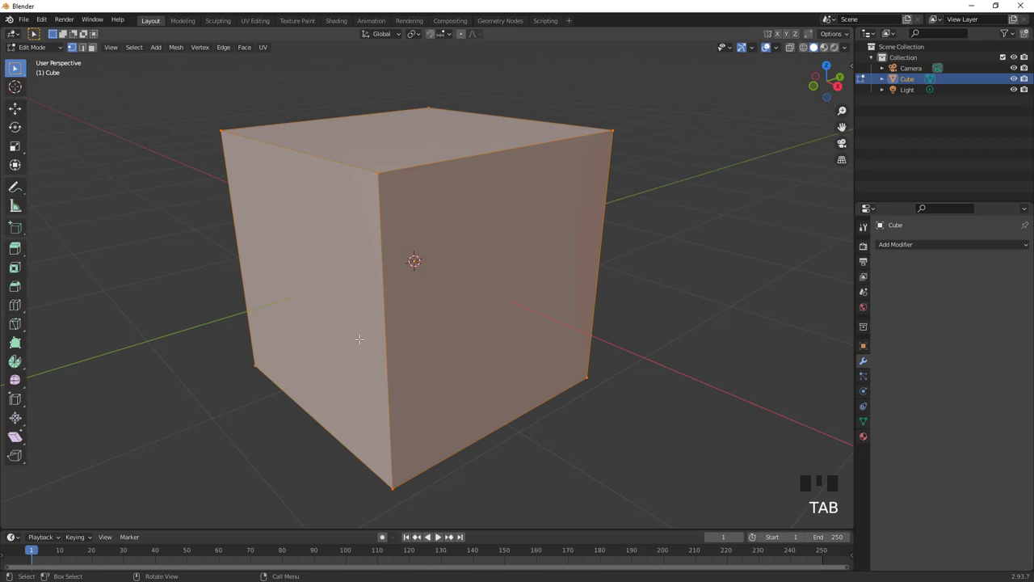
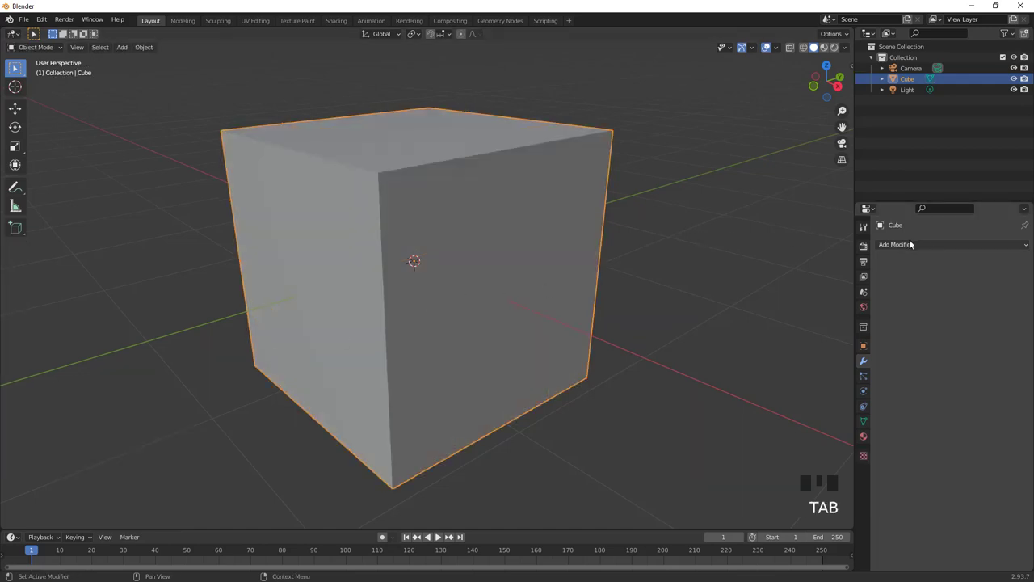
- Add a Multiresolution modifier to the cube and subdivide it to level 2 so it rounds off
{"action": "left_click", "coordinate": [933, 246]}
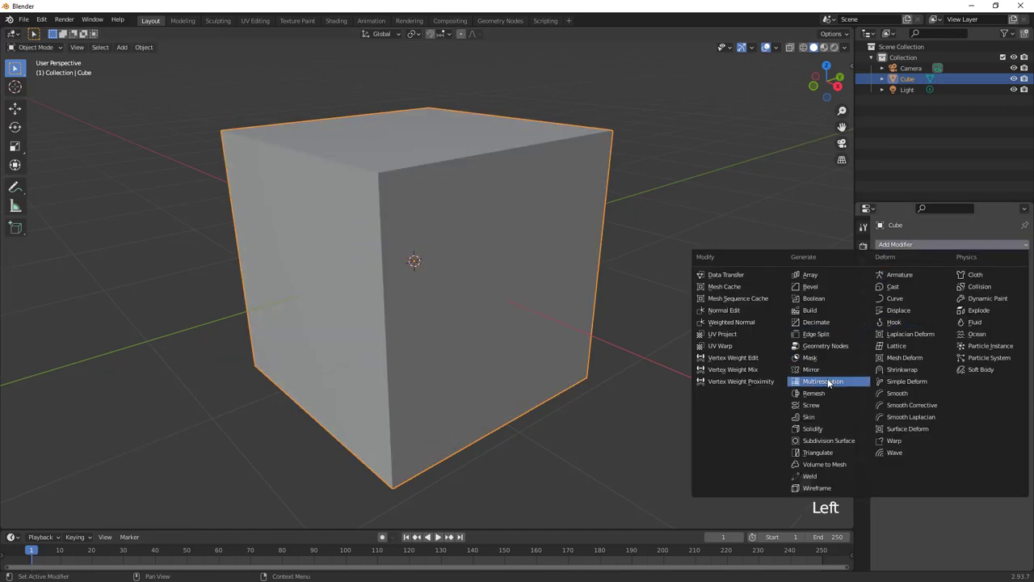
{"action": "left_click_drag", "start_coordinate": [832, 381], "coordinate": [977, 359]}
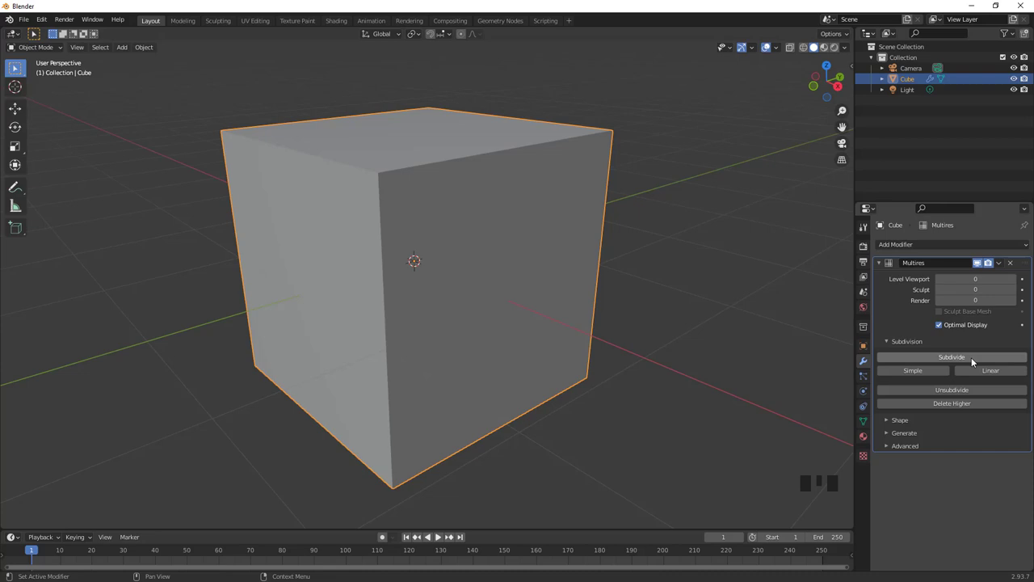
{"action": "left_click_drag", "start_coordinate": [978, 359], "coordinate": [964, 390]}
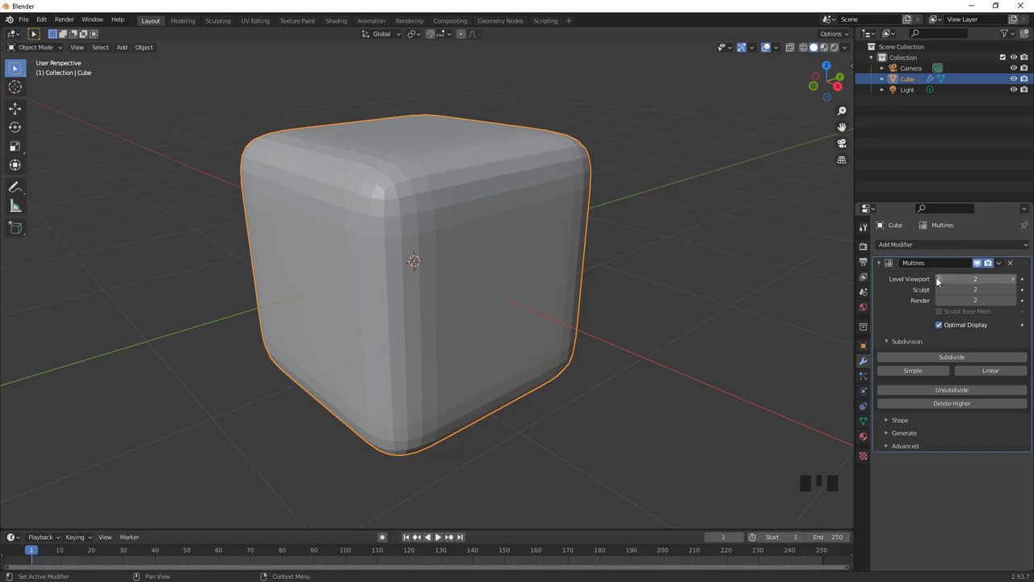